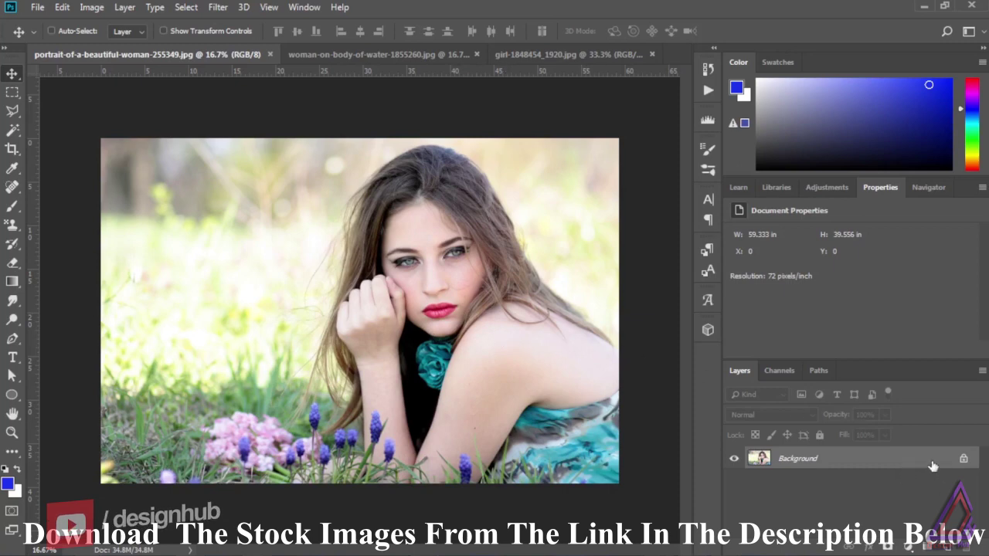
Step: Convert the portrait's Background layer to a smart object and head to the Filter menu
right_click(946, 459)
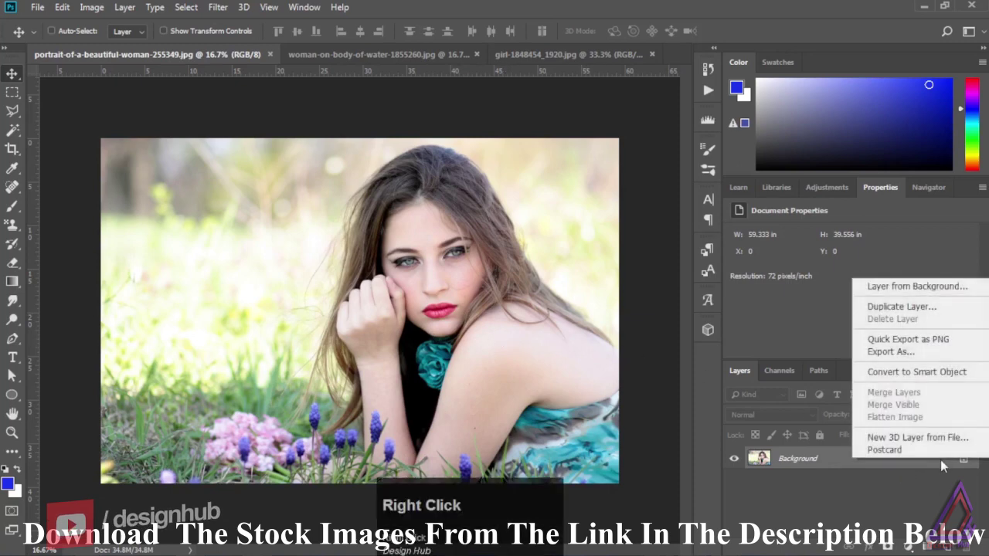
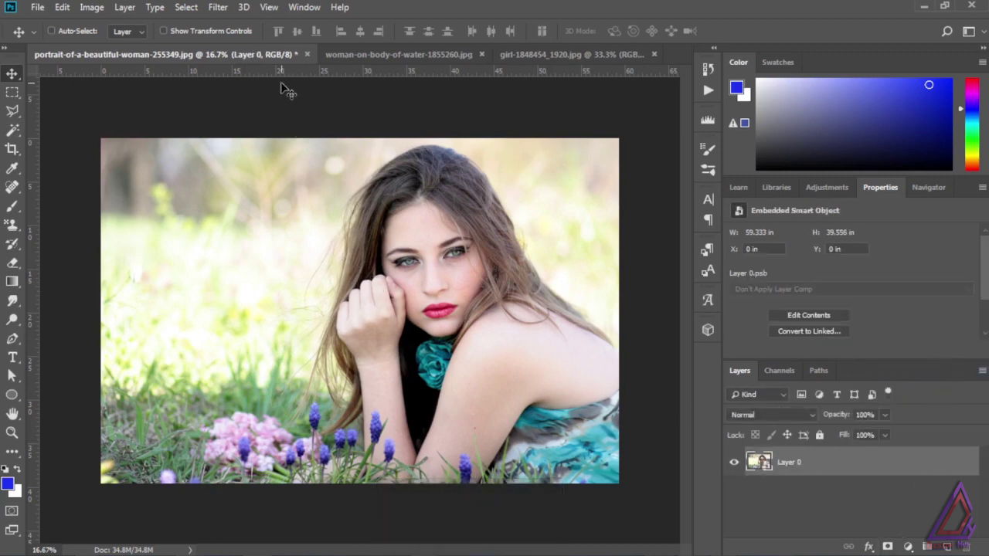
click(226, 4)
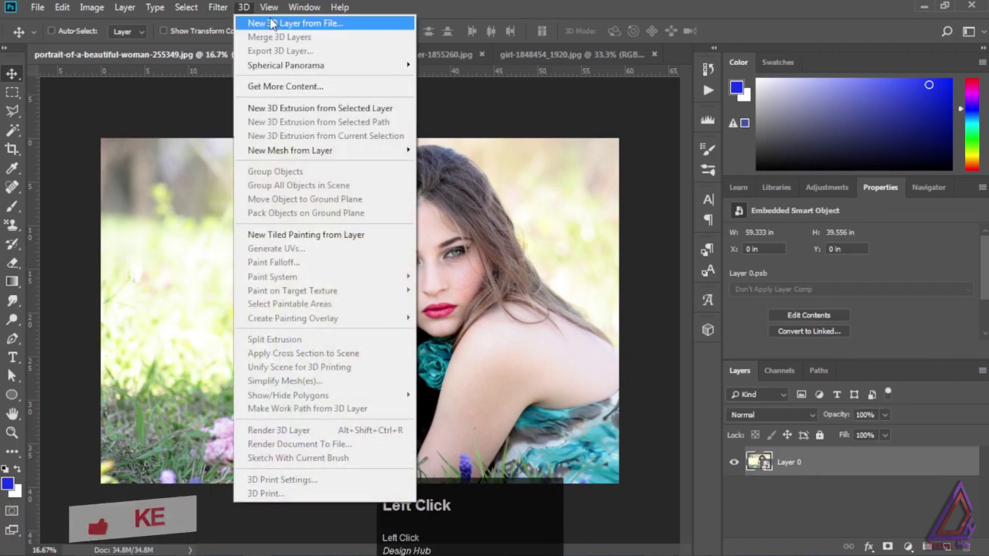
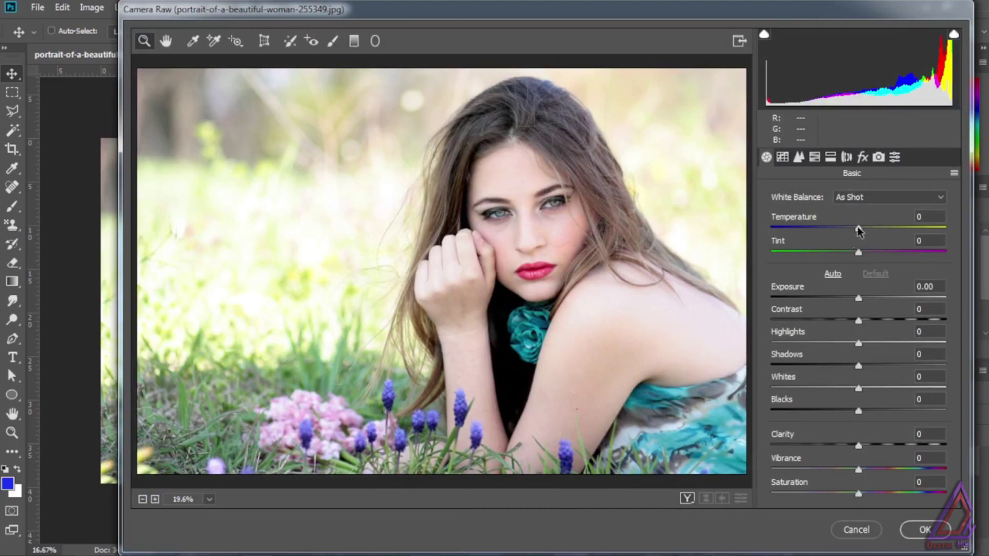
Step: In Camera Raw Basic, drop Exposure to -0.85 and Shadows to -50 for a darker, moodier portrait
drag(865, 233, 865, 369)
drag(864, 370, 866, 417)
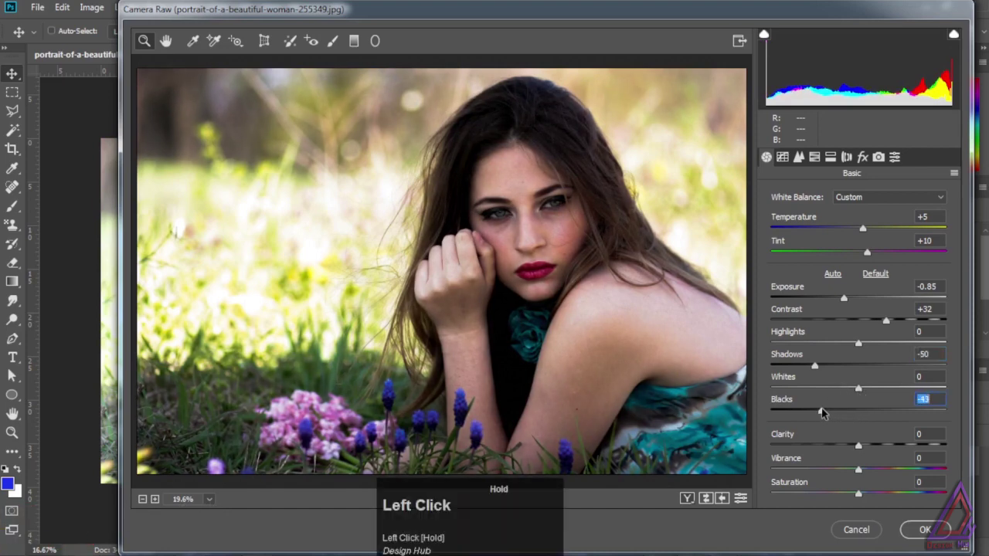
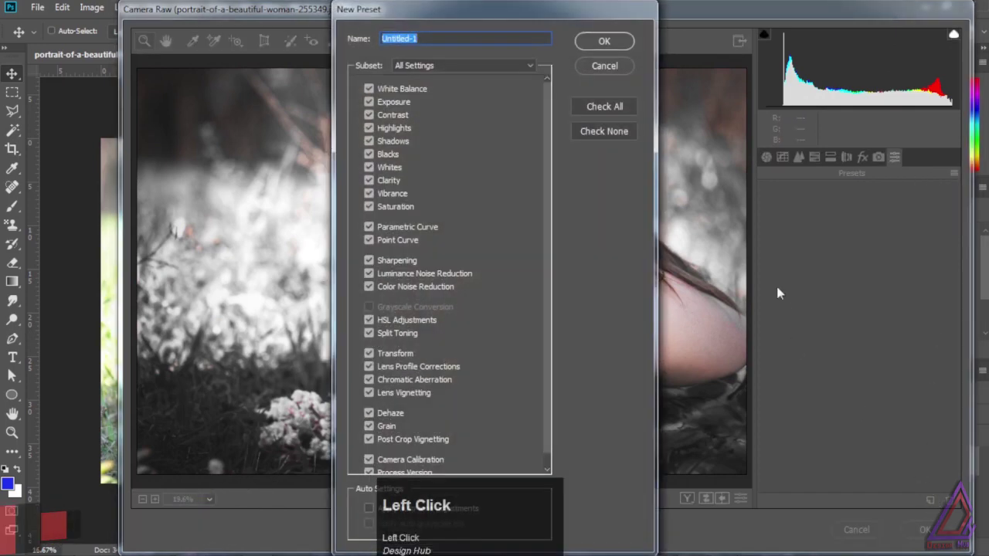
Step: Name the new Camera Raw preset 'dark moody preset'
text(dark)
key(space)
text(moody)
key(space)
text(preset)
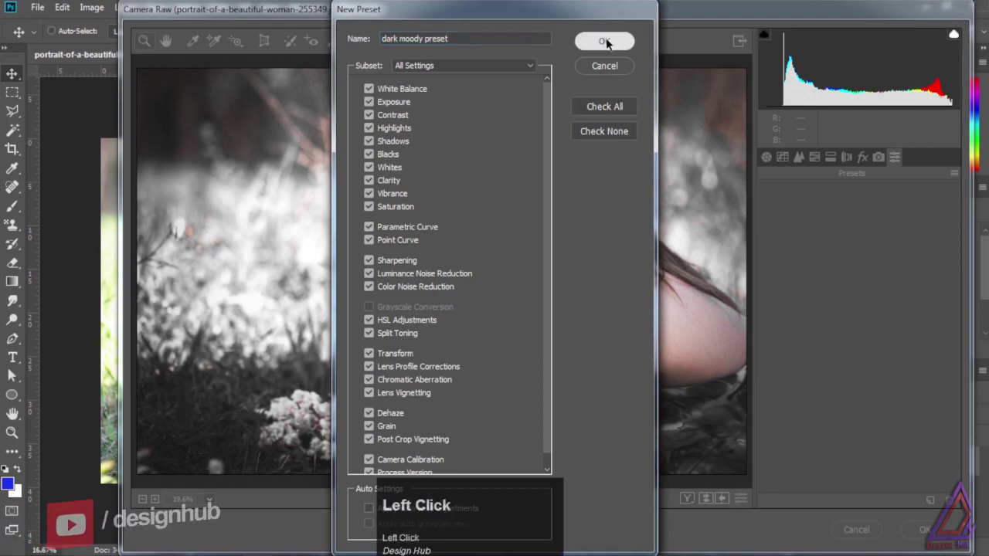
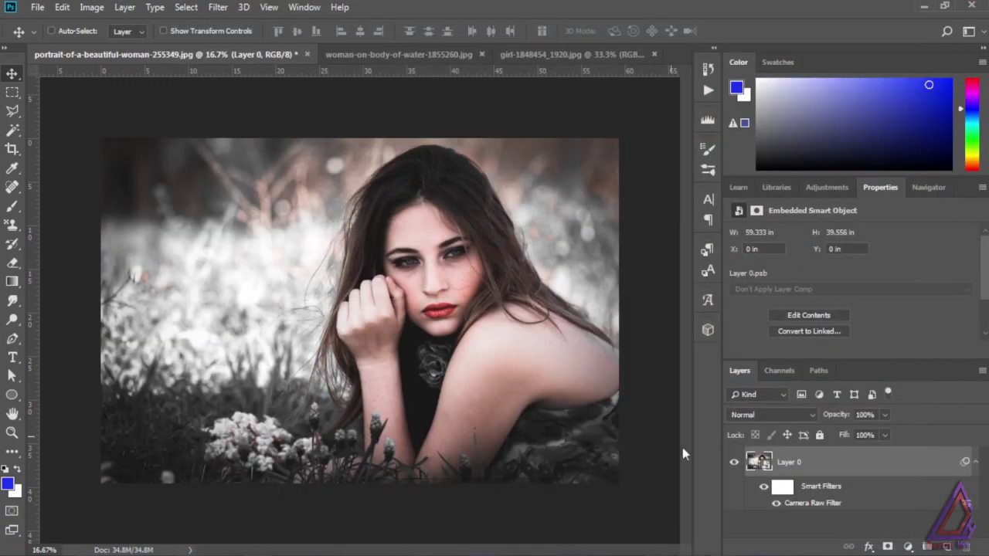
Step: Switch to the woman-on-body-of-water document
click(779, 505)
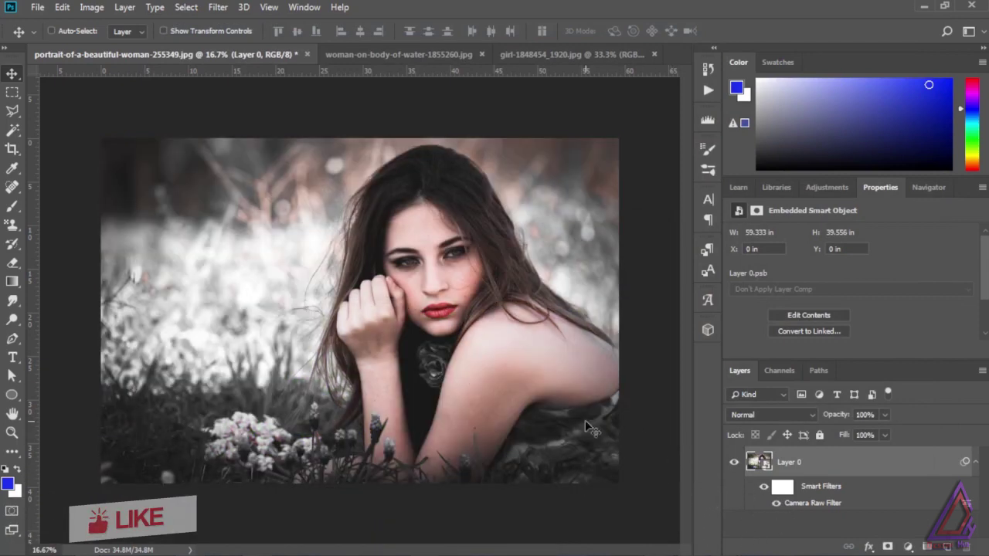
Step: Convert the water photo's Background layer to a smart object and head to the Filter menu
click(755, 455)
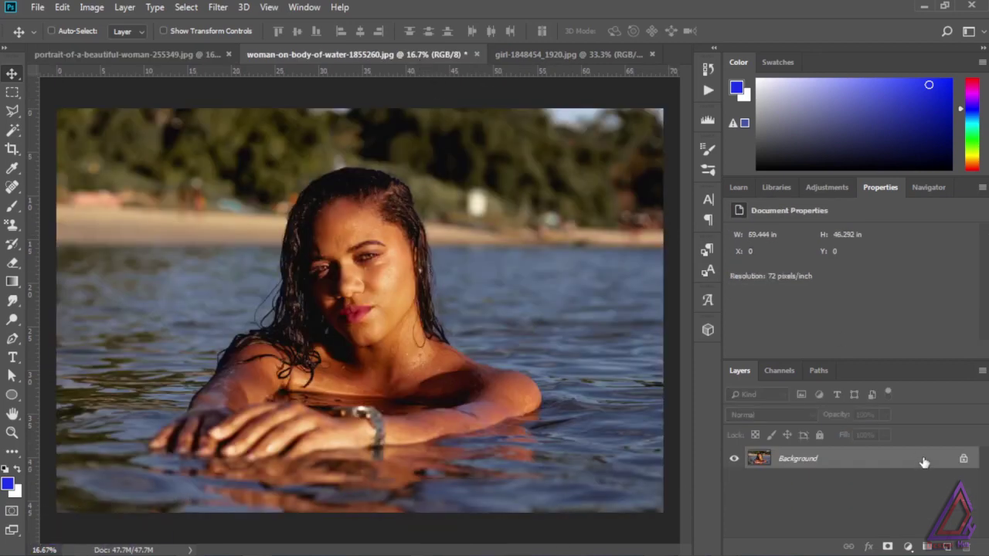
right_click(933, 464)
click(939, 376)
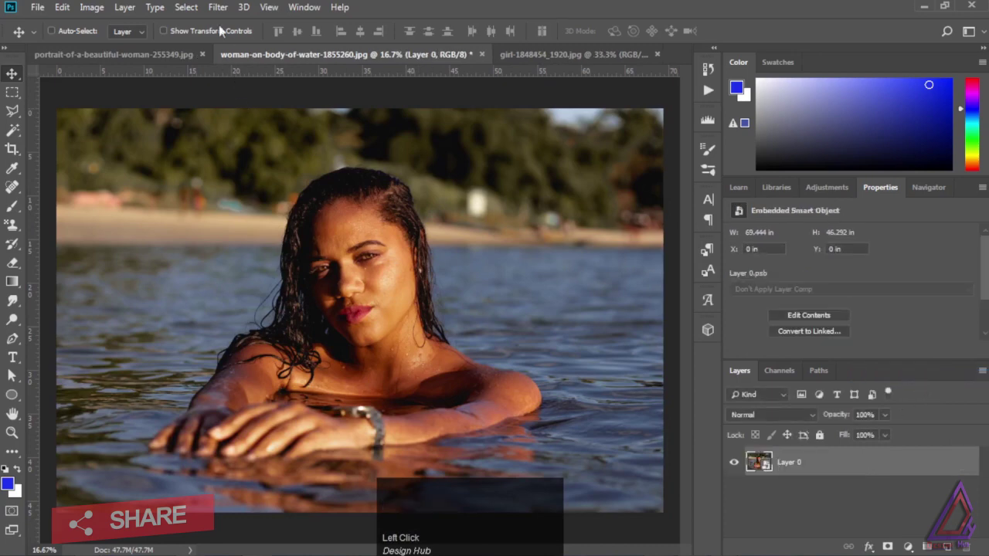
click(225, 8)
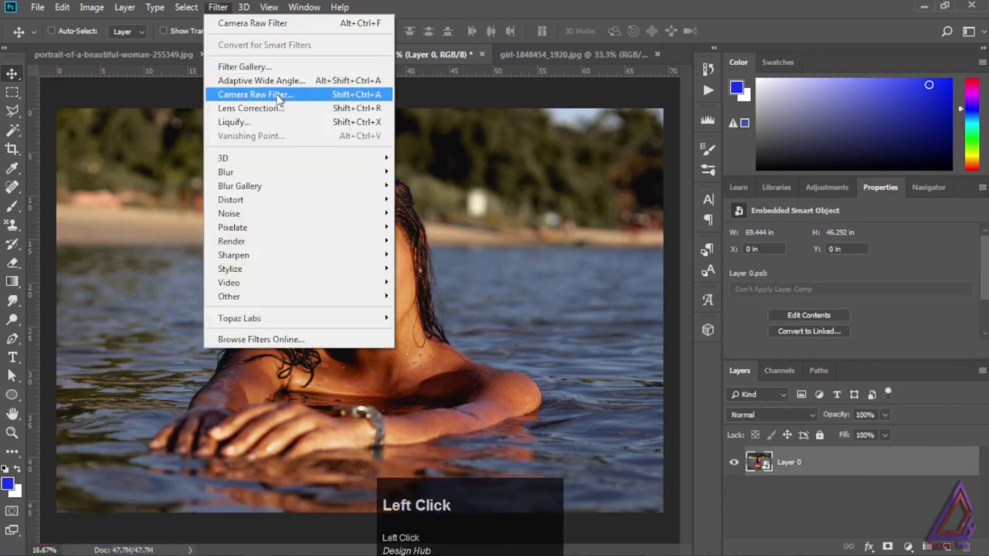
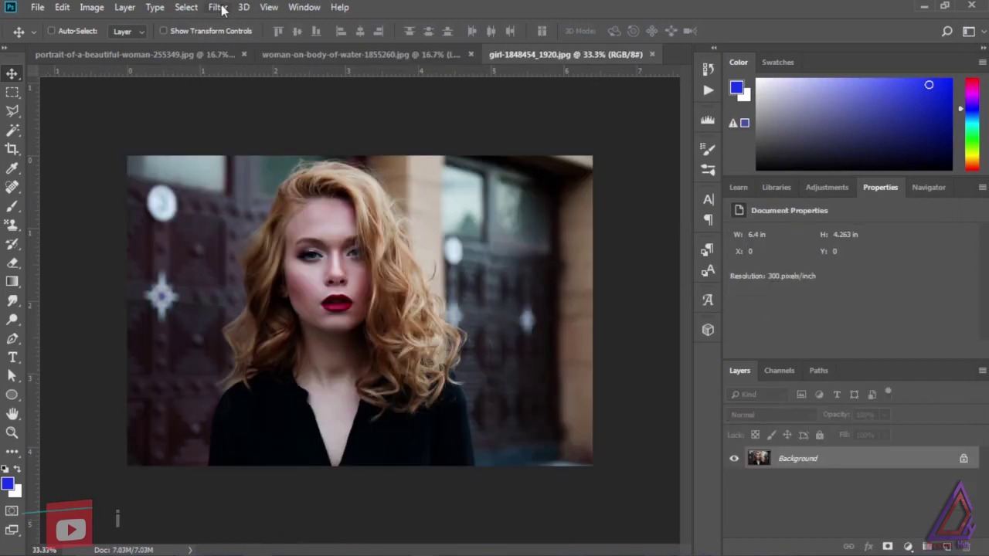
Step: Start the Camera Raw Filter on the red-haired woman's photo
click(228, 7)
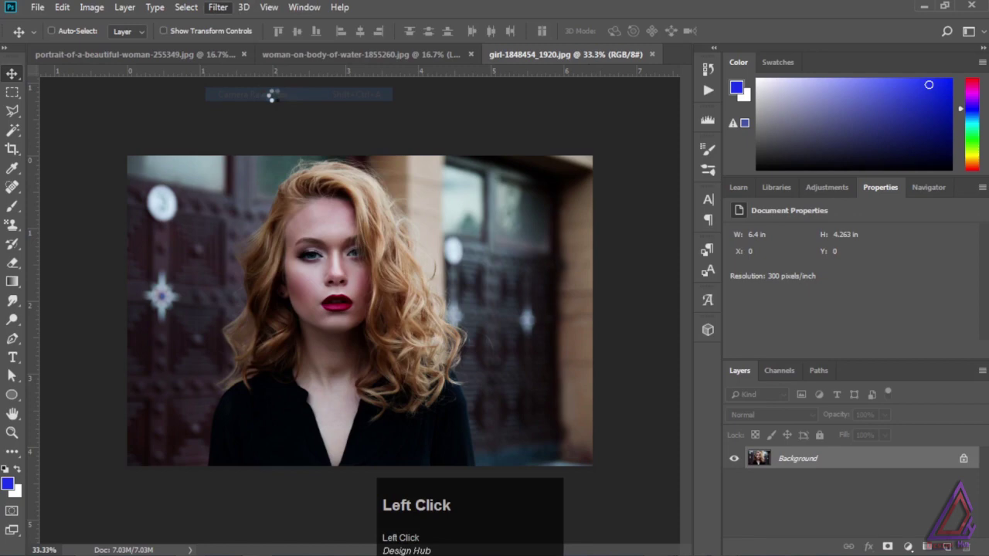